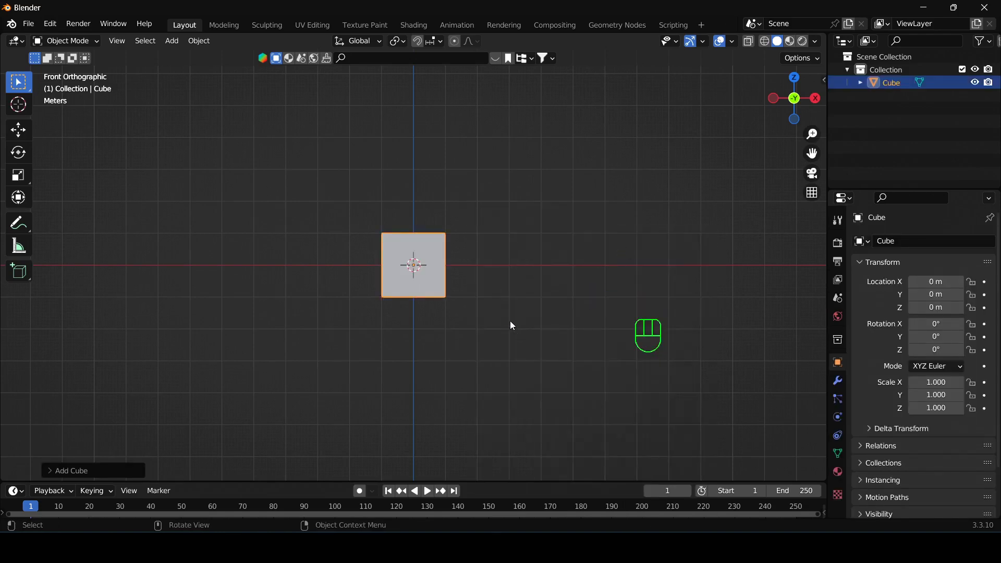
# - Enter Edit Mode on the new cube to work on its geometry
pyautogui.press('Tab')
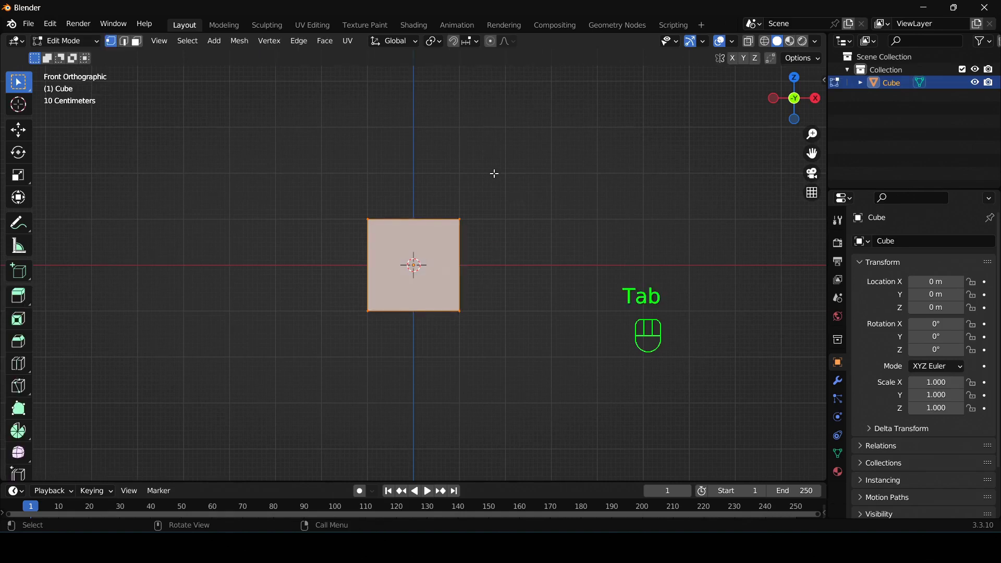
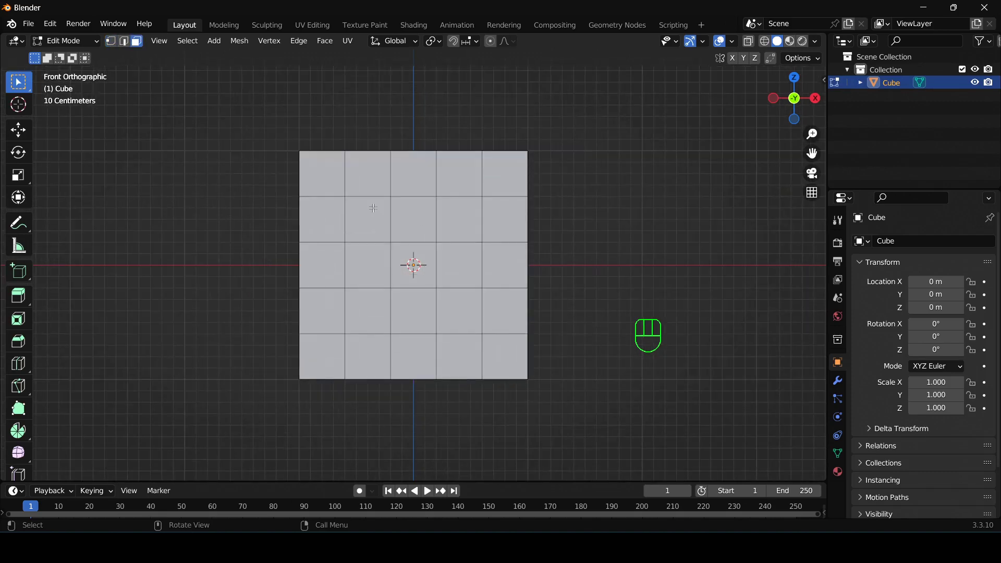
# - Select the grid squares forming the pip patterns on the cube's faces, including the middle square
pyautogui.click(370, 209)
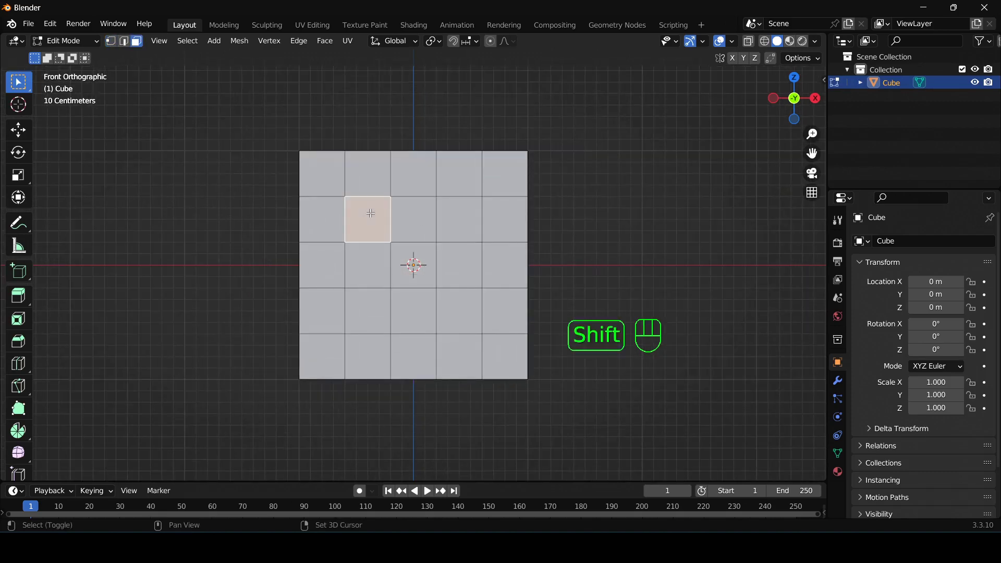
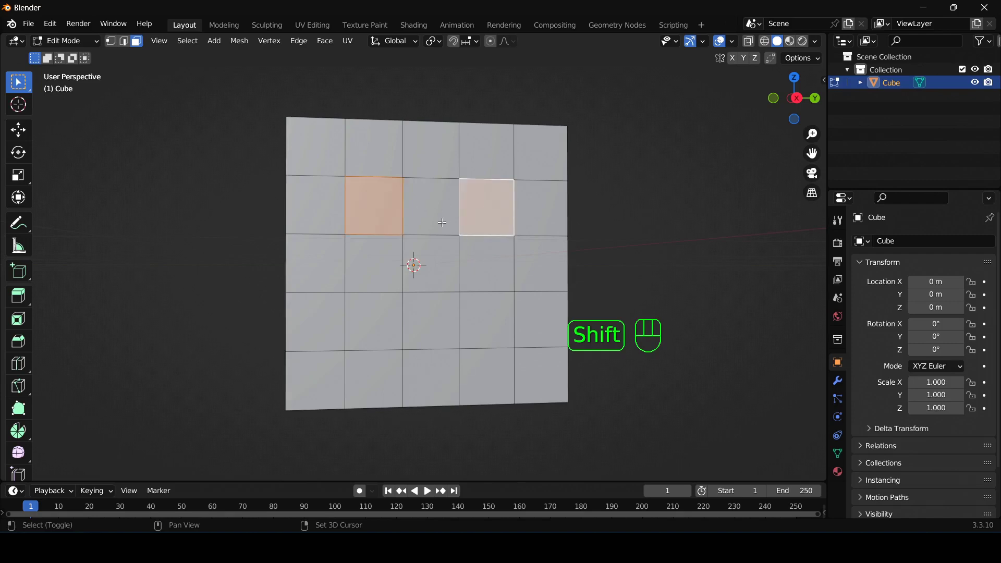
pyautogui.click(441, 218)
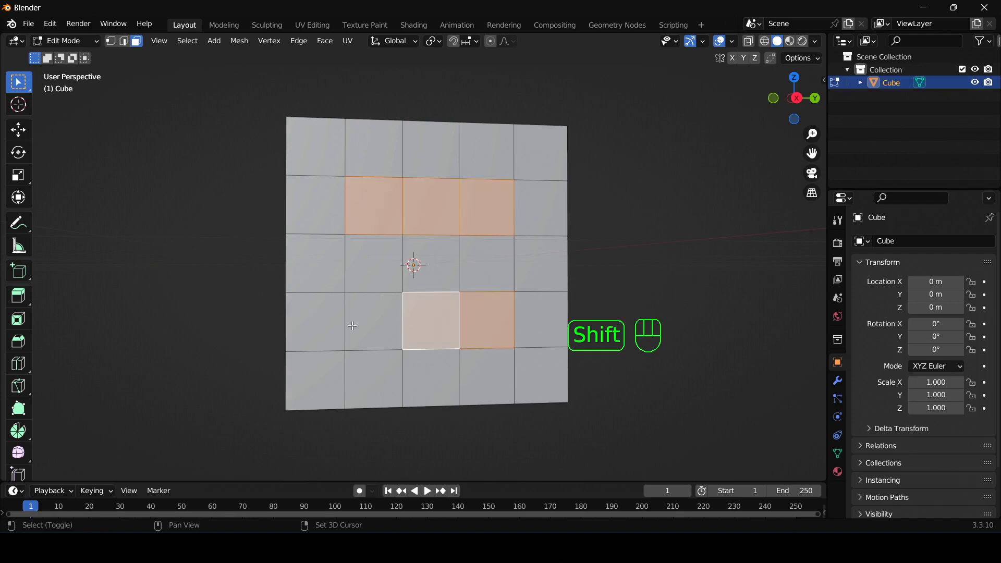
pyautogui.click(339, 323)
pyautogui.click(370, 315)
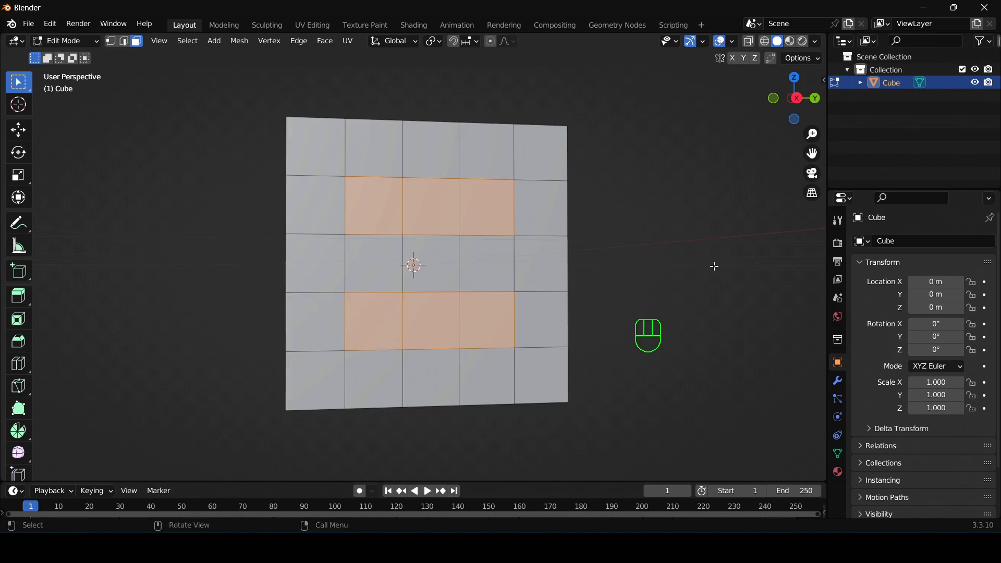
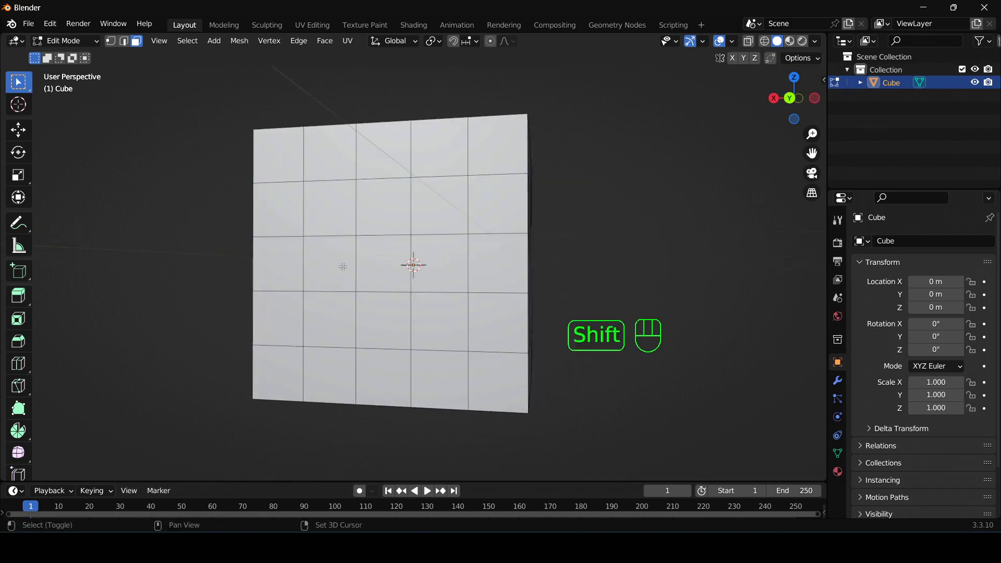
pyautogui.click(362, 279)
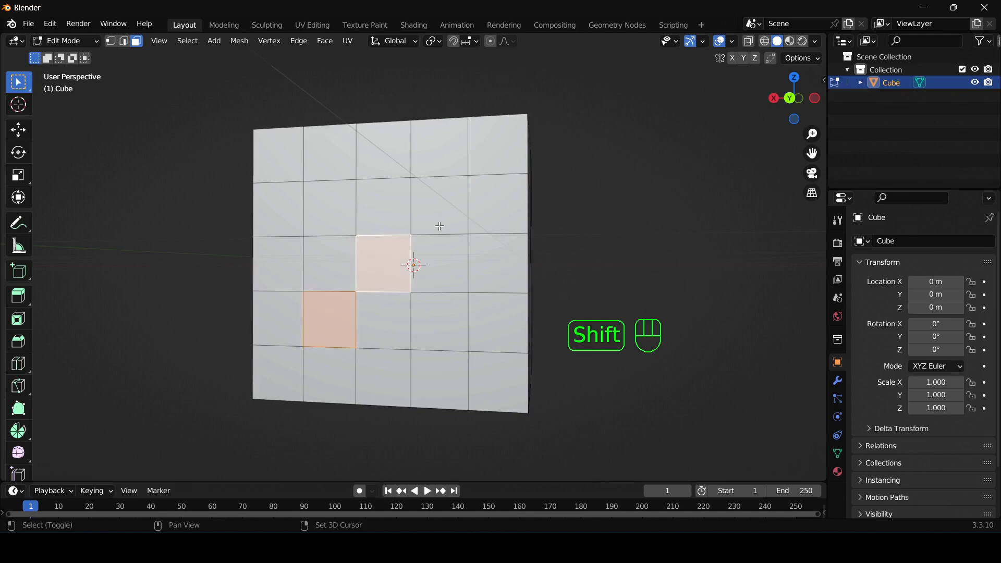
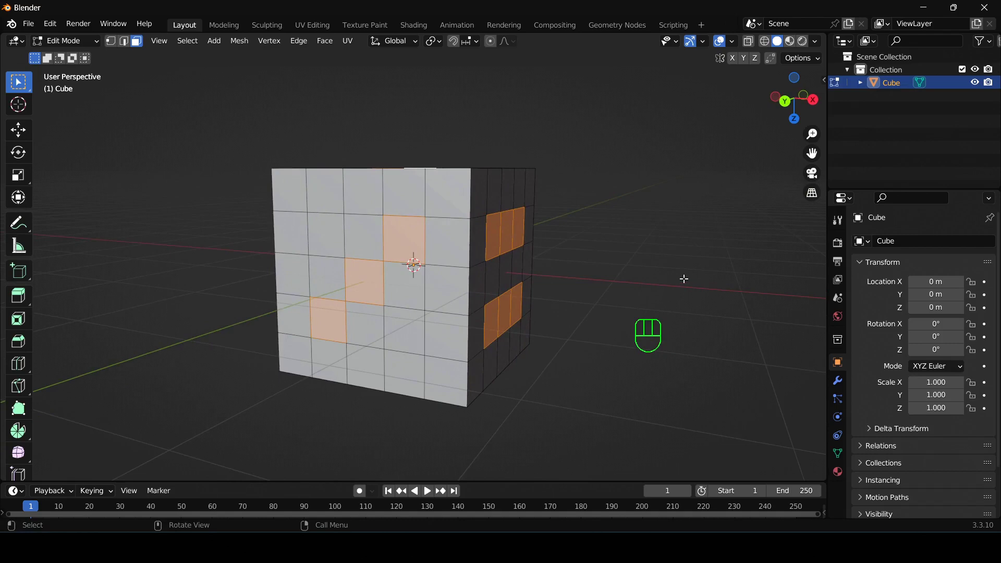
# - Inset the selected pip squares to form a border around each
pyautogui.press('i')
pyautogui.press('i')
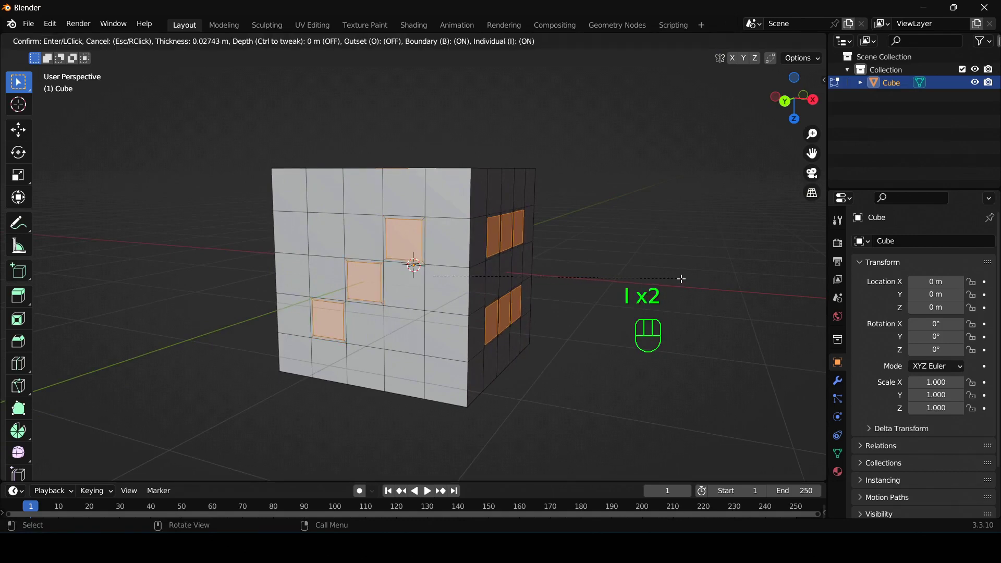
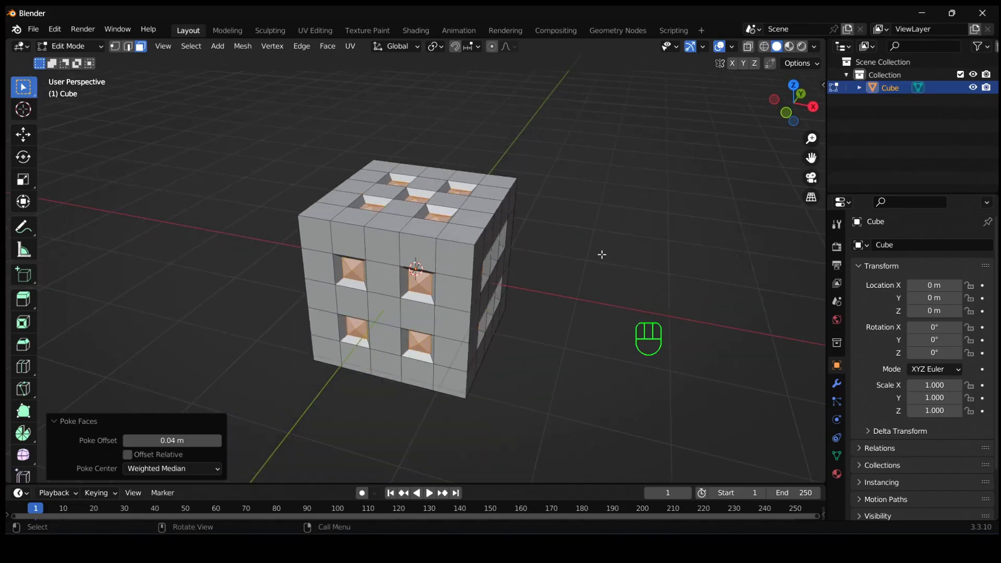
# - Create a new red material named cube for the die in Object Mode
pyautogui.press('Tab')
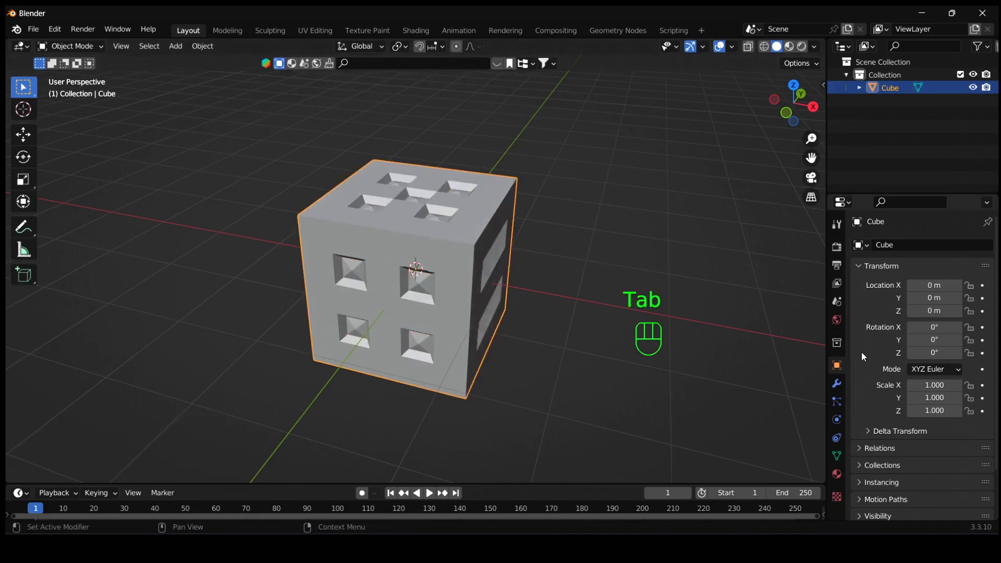
pyautogui.click(770, 502)
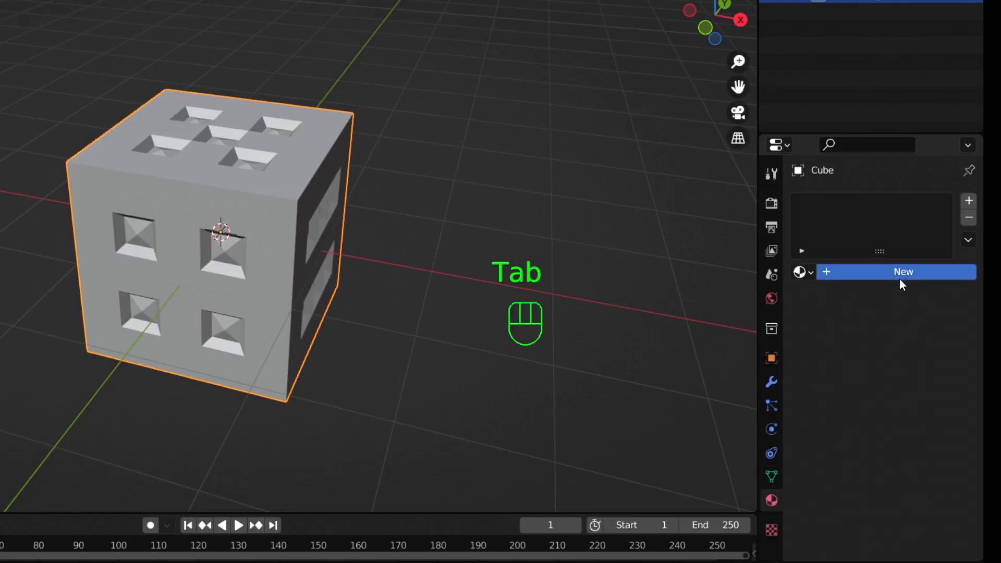
pyautogui.moveTo(865, 210); pyautogui.dragTo(866, 210)
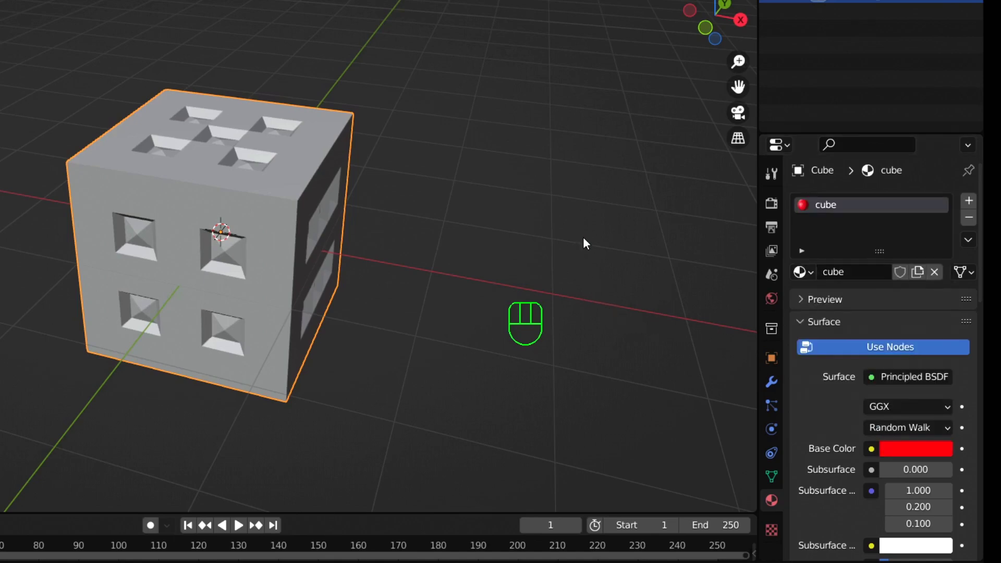
# - Add a second white material slot and assign it to the pip faces
pyautogui.press('Tab')
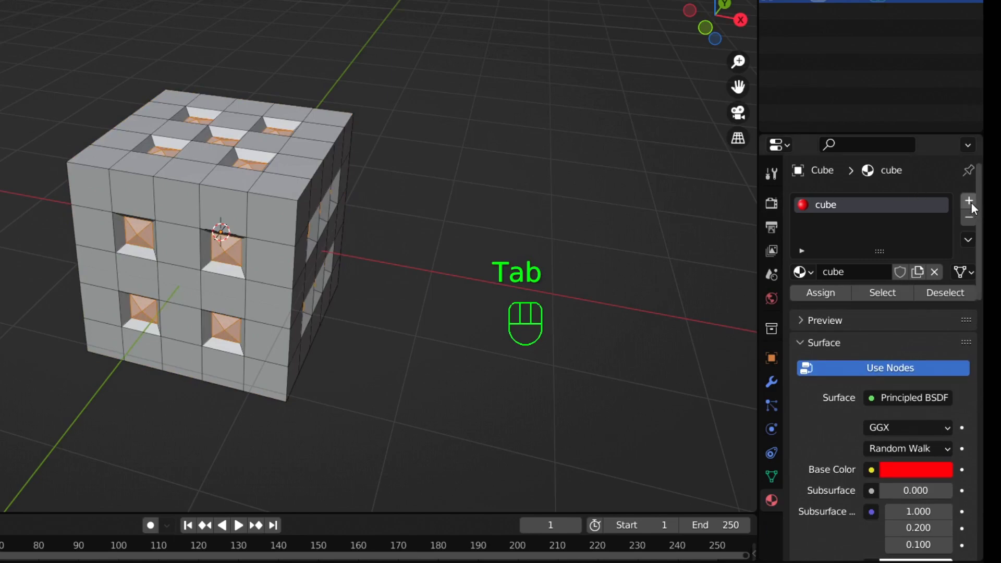
pyautogui.click(975, 202)
pyautogui.moveTo(891, 313); pyautogui.dragTo(864, 230)
pyautogui.moveTo(862, 221); pyautogui.dragTo(862, 222)
pyautogui.click(807, 330)
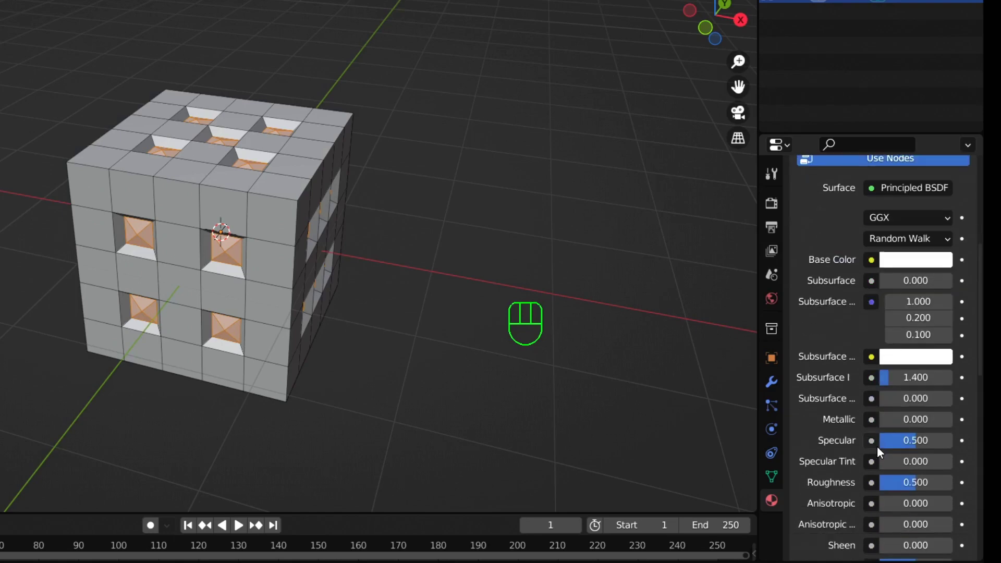
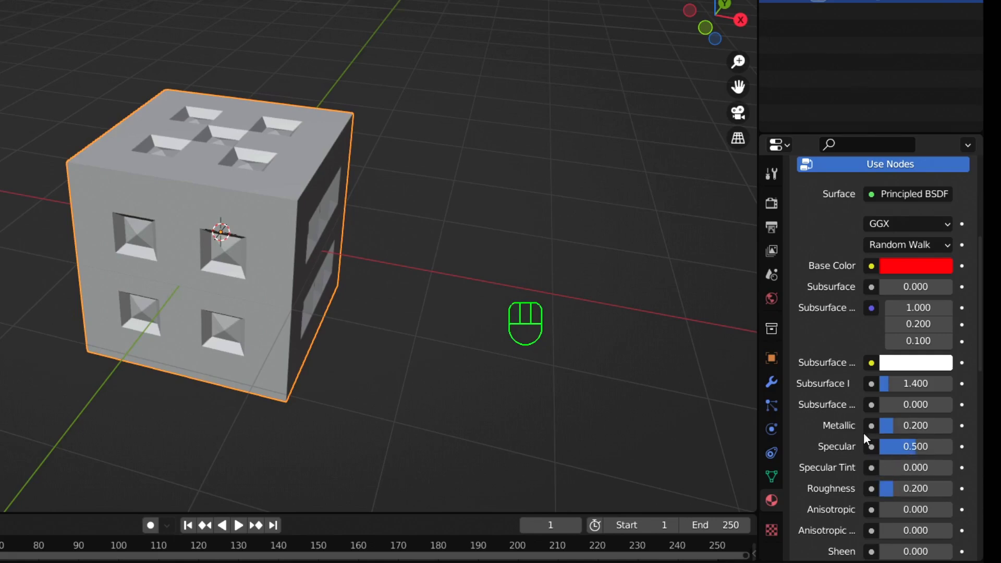
# - Show the die in Material Preview shading and view it straight from the front
pyautogui.click(457, 134)
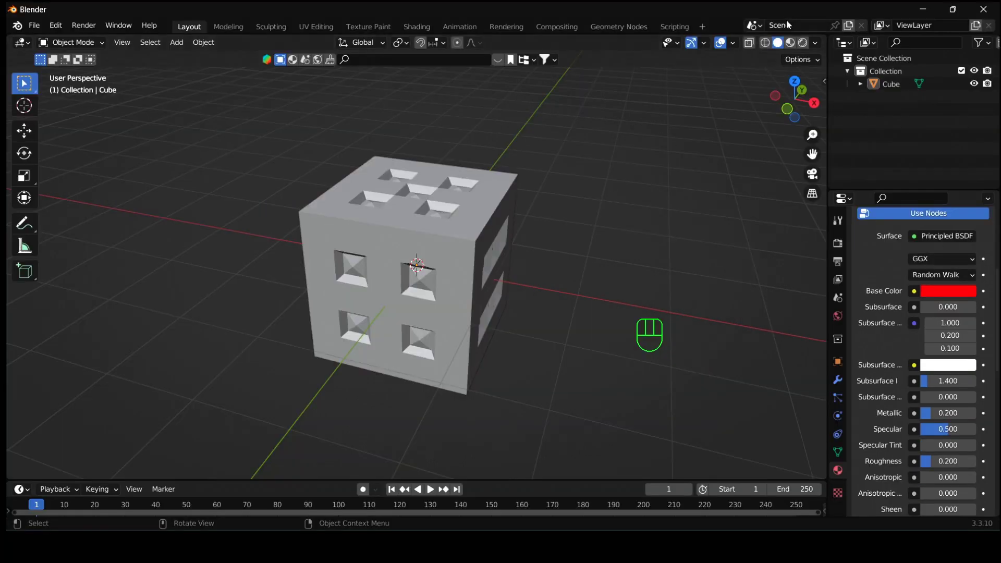
pyautogui.moveTo(540, 219); pyautogui.dragTo(574, 194)
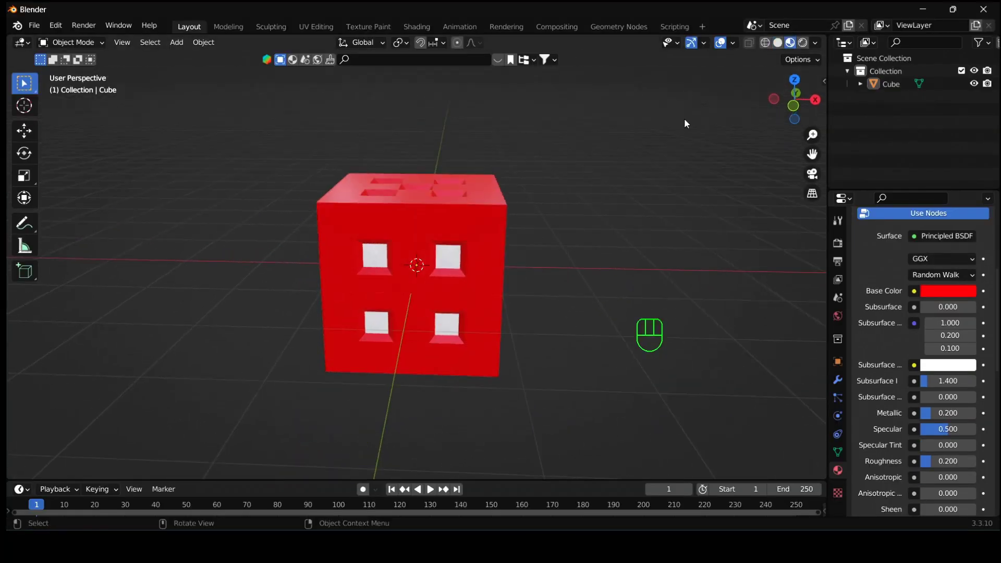
pyautogui.click(800, 109)
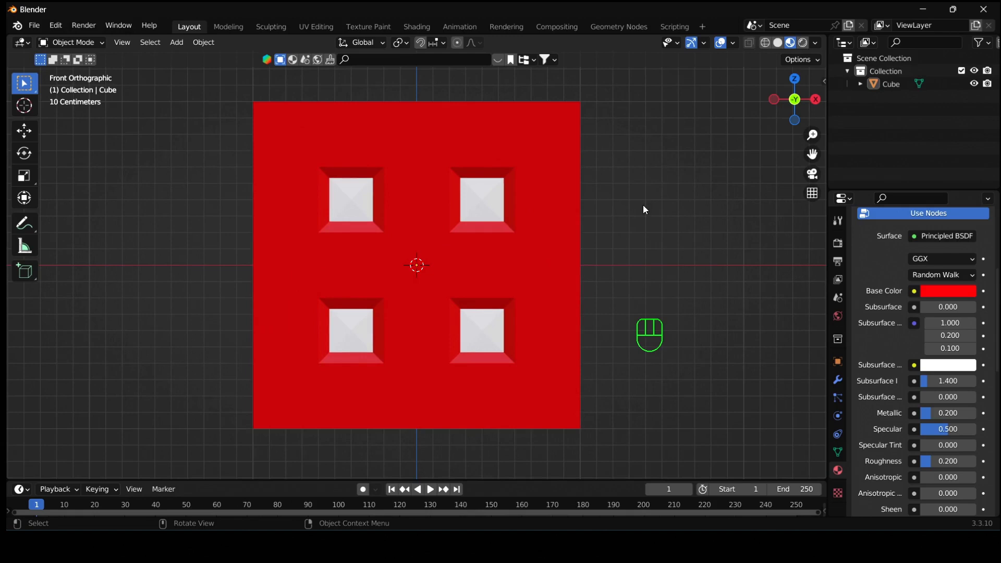
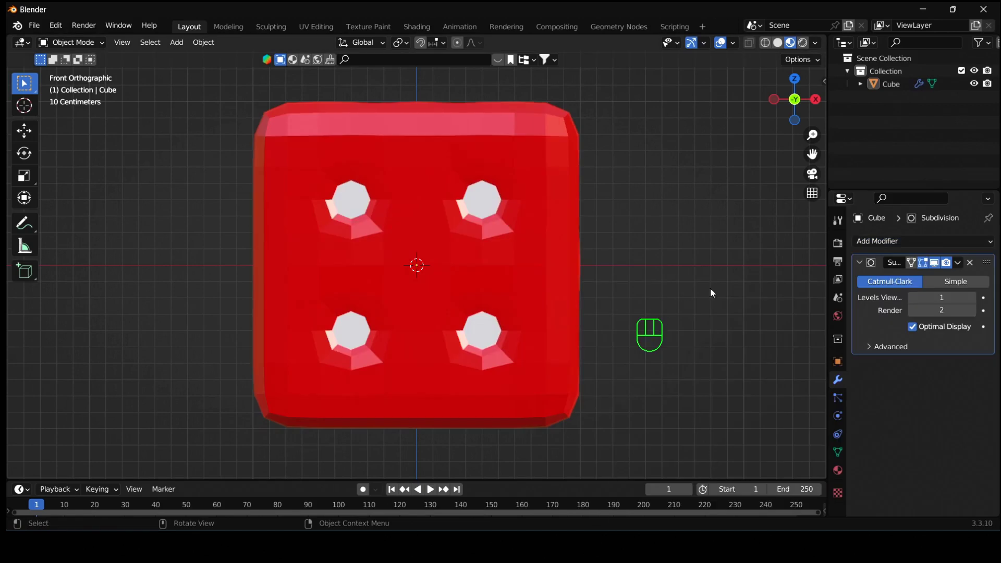
# - Raise the subdivision modifier's viewport levels to 4 for smooth edges and pips
pyautogui.click(975, 306)
pyautogui.click(976, 305)
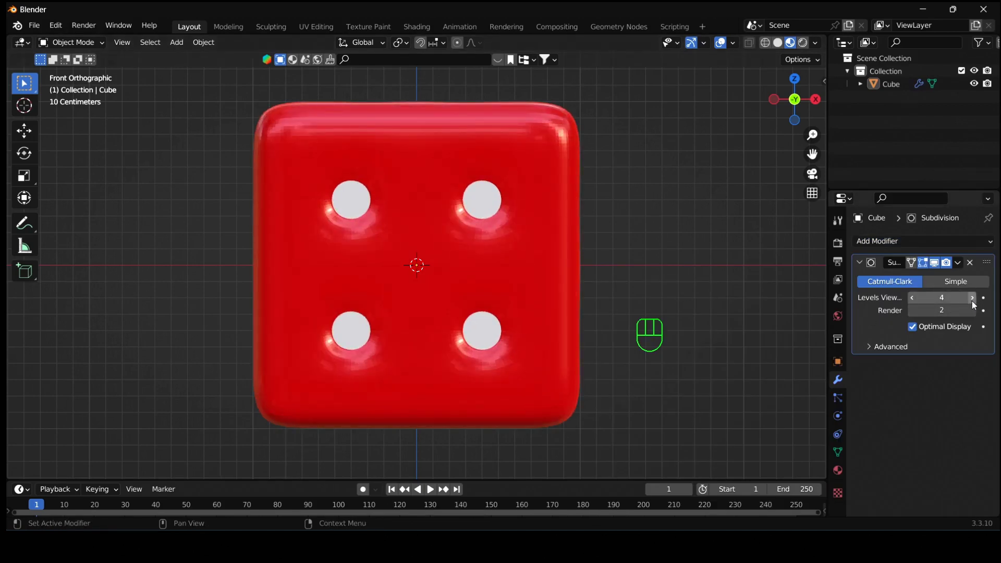
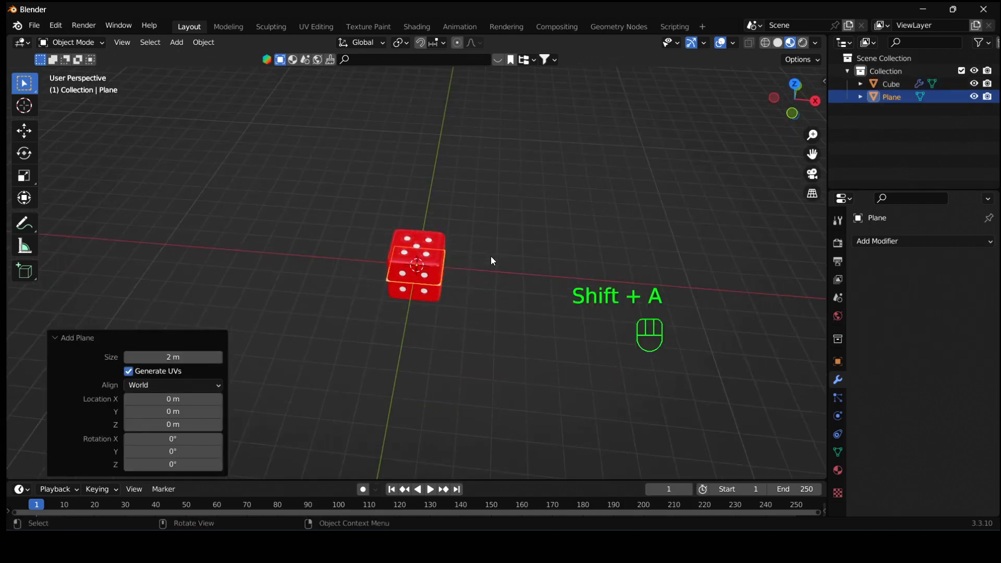
# - Move the plane along Z and scale it to about 2.667 times into a ground surface
pyautogui.moveTo(492, 231); pyautogui.dragTo(487, 269)
pyautogui.press('s')
pyautogui.press('s')
pyautogui.press('s')
pyautogui.press('s')
pyautogui.press('s')
pyautogui.press('g')
pyautogui.press('z')
pyautogui.press('KP_1')
pyautogui.press('g')
pyautogui.press('z')
pyautogui.click(580, 193)
pyautogui.moveTo(518, 205); pyautogui.dragTo(516, 250)
pyautogui.moveTo(515, 272); pyautogui.dragTo(505, 320)
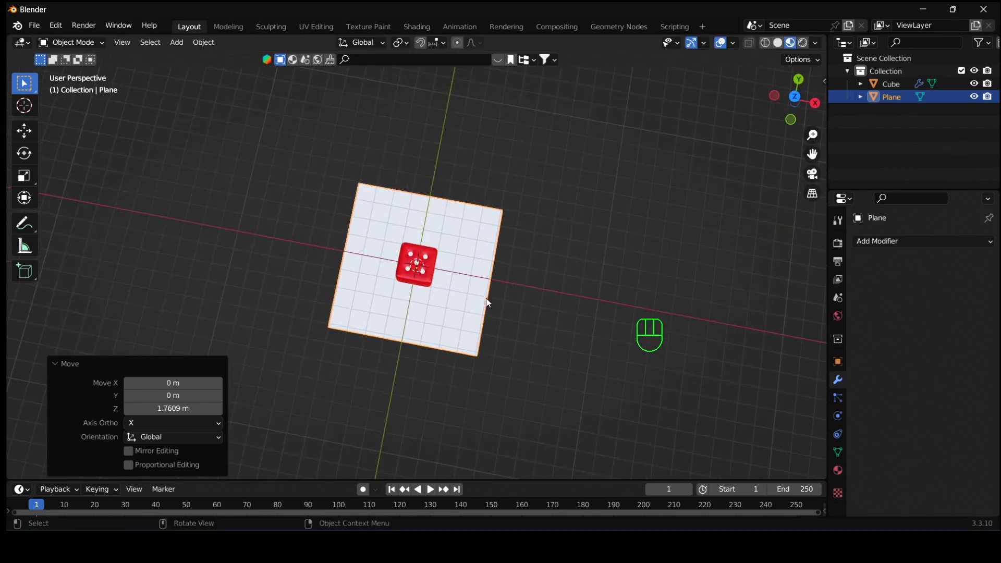
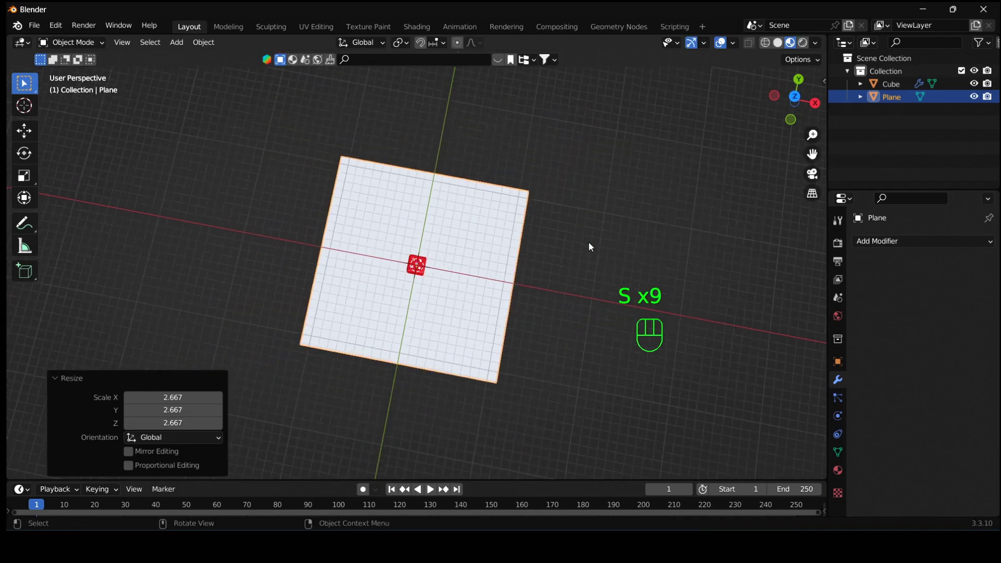
# - Scale up the ground plane further beneath the die
pyautogui.press('s')
pyautogui.press('s')
pyautogui.moveTo(466, 289); pyautogui.dragTo(476, 270)
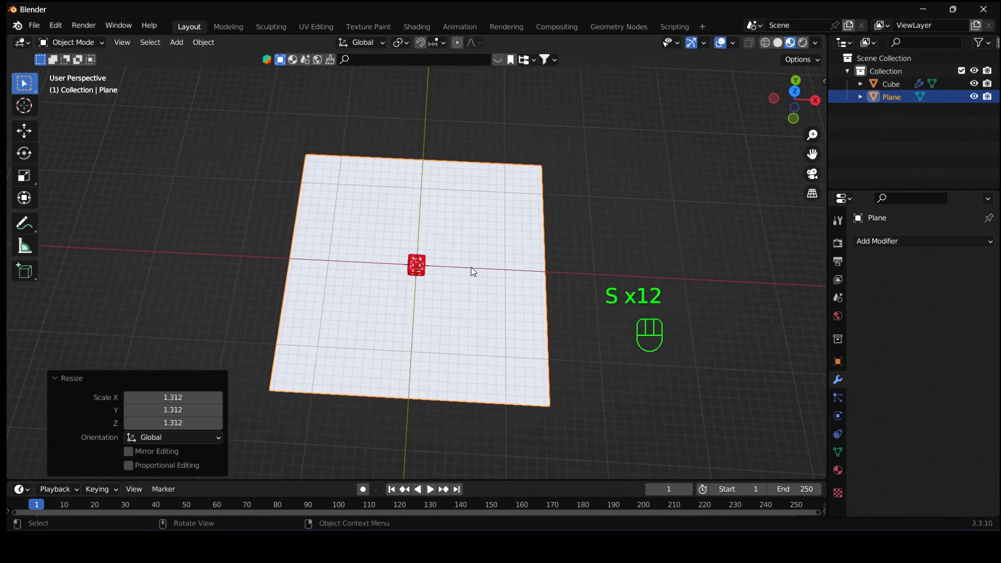
# - Add a camera at the origin via Shift+A and bring the view toward the die
pyautogui.press('shift+a')
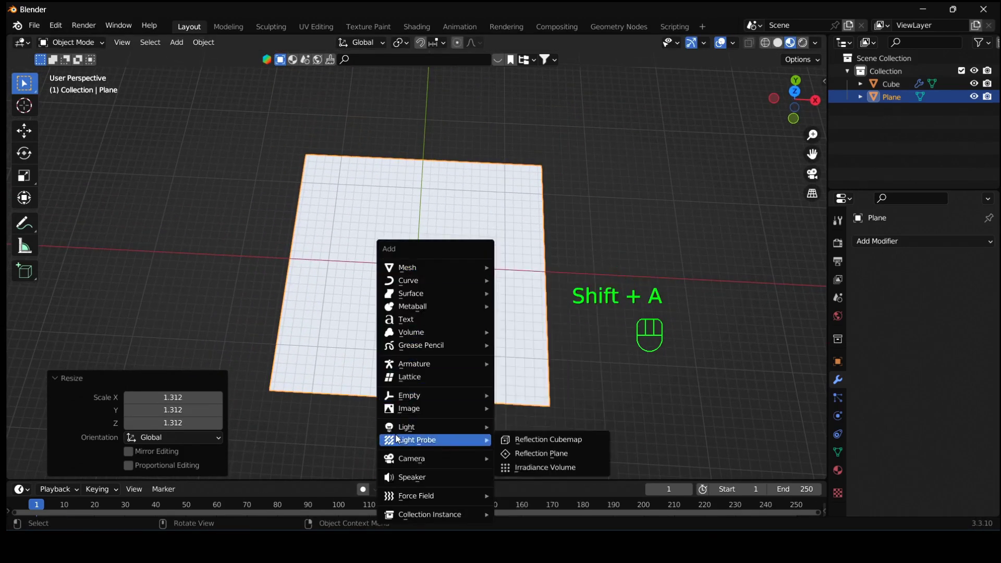
pyautogui.moveTo(541, 351); pyautogui.dragTo(532, 329)
pyautogui.moveTo(561, 291); pyautogui.dragTo(558, 236)
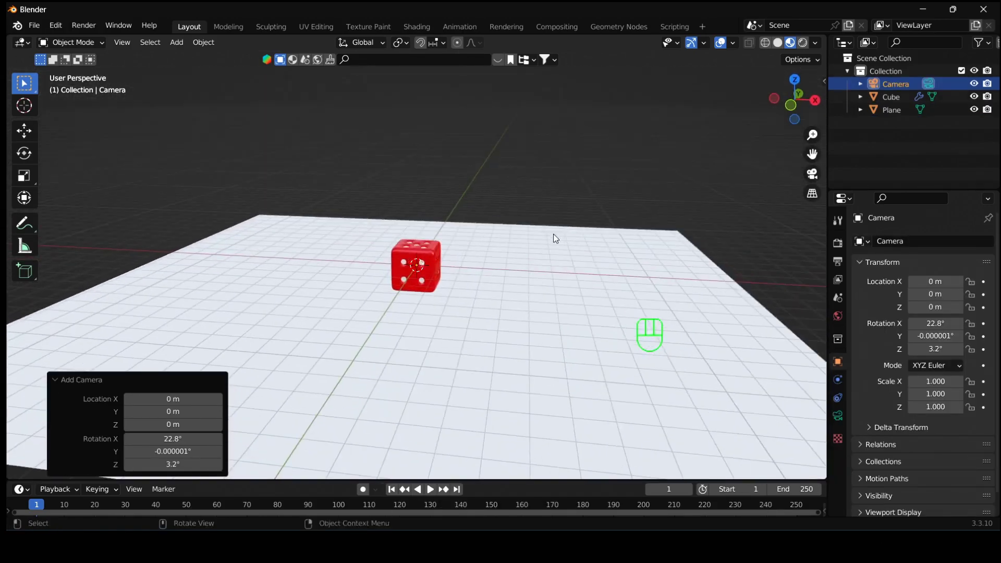
pyautogui.moveTo(552, 235); pyautogui.dragTo(527, 276)
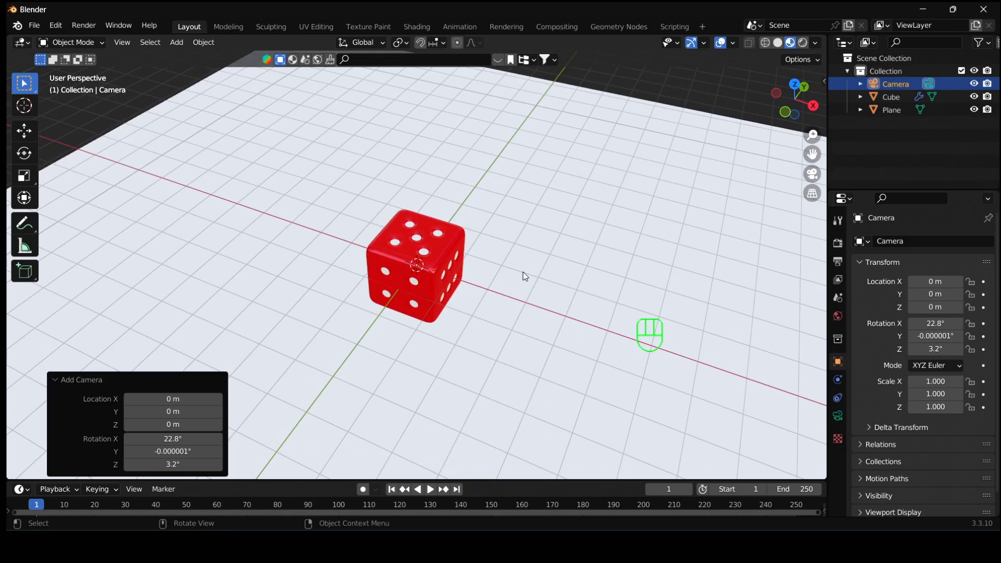
# - Duplicate the die about 3.37 m along X and bring up the copy's transform settings
pyautogui.click(410, 263)
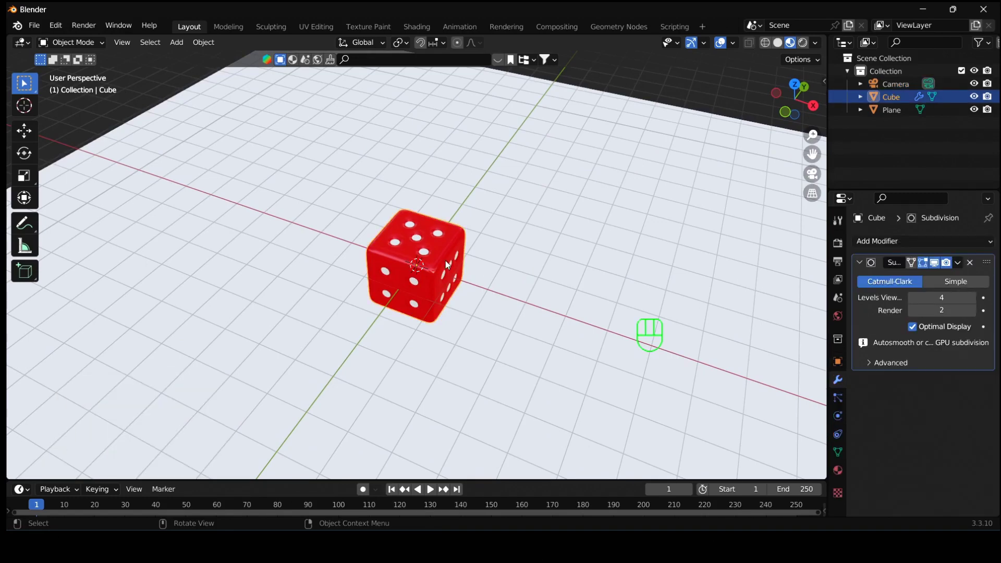
pyautogui.press('shift+d')
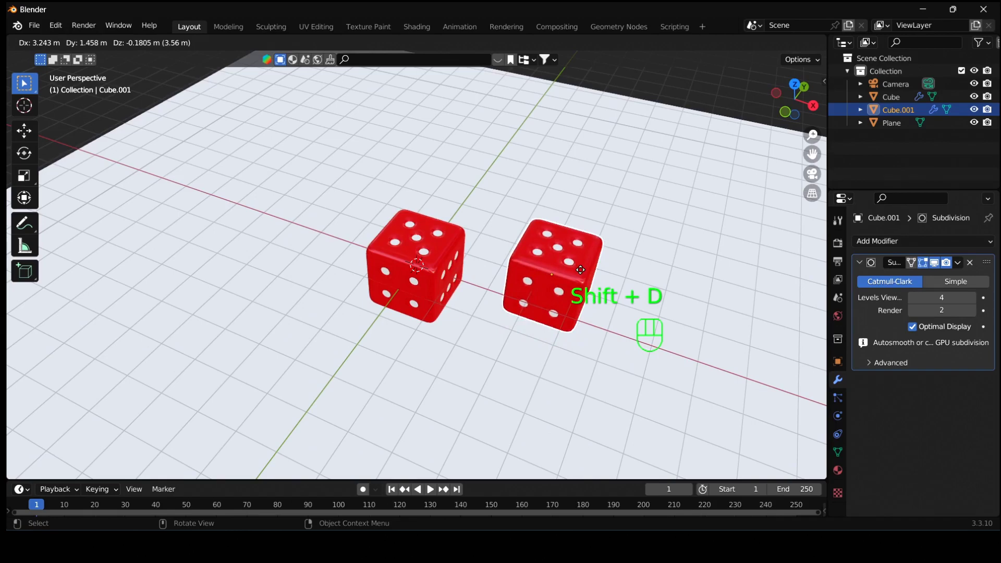
pyautogui.press('x')
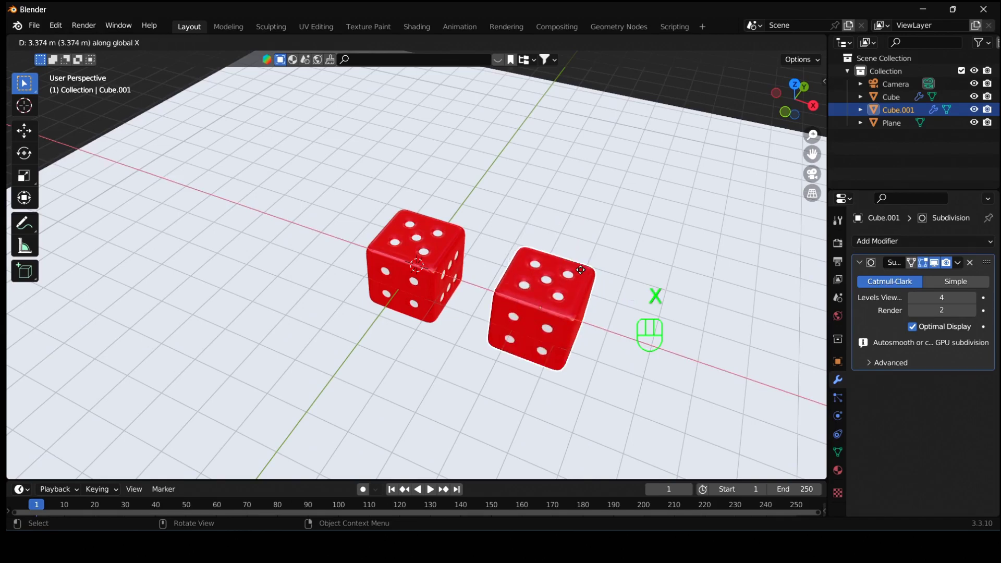
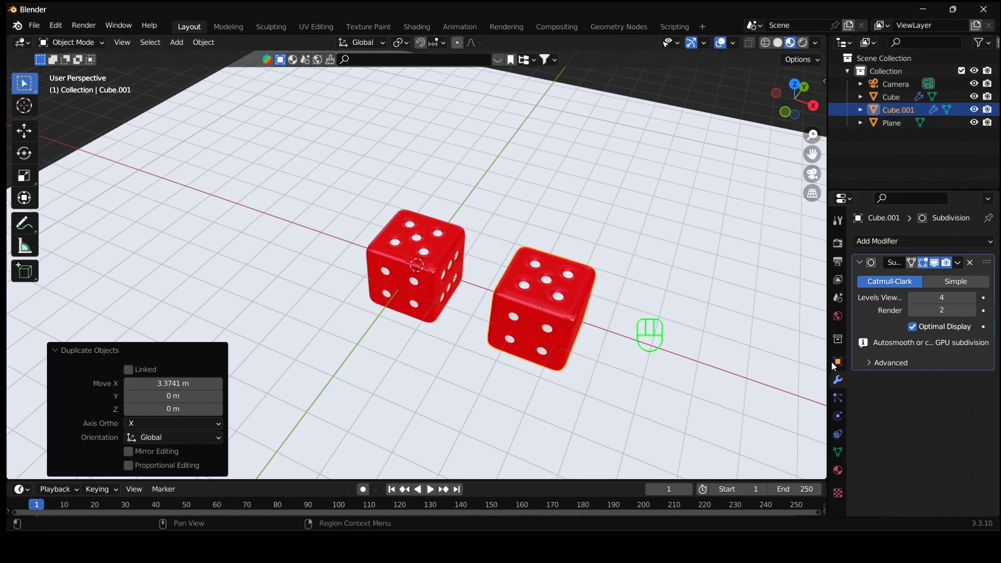
pyautogui.click(841, 365)
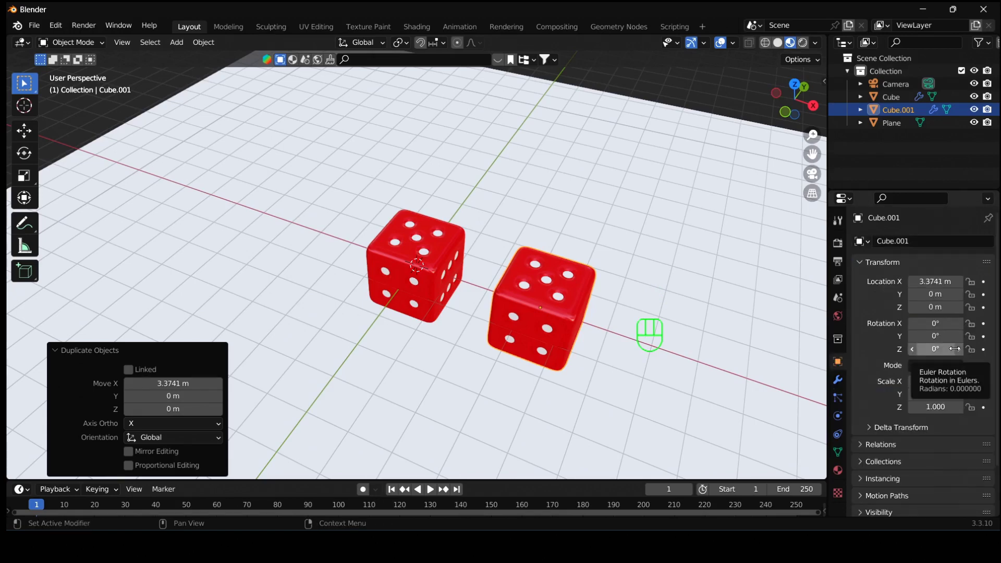
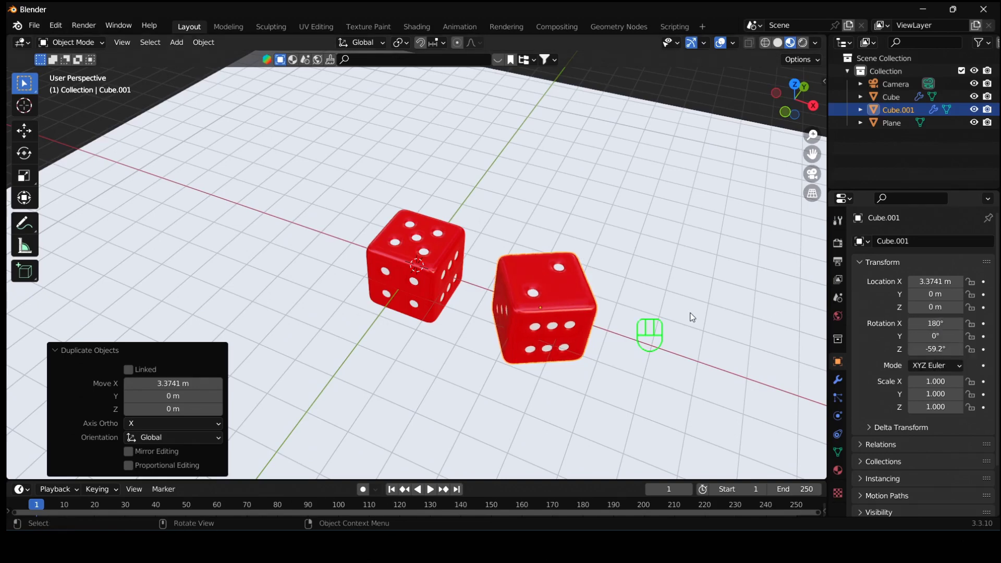
# - Turn the second die to −32.4° on Z and orbit the view to look down on both dice
pyautogui.press('r')
pyautogui.press('z')
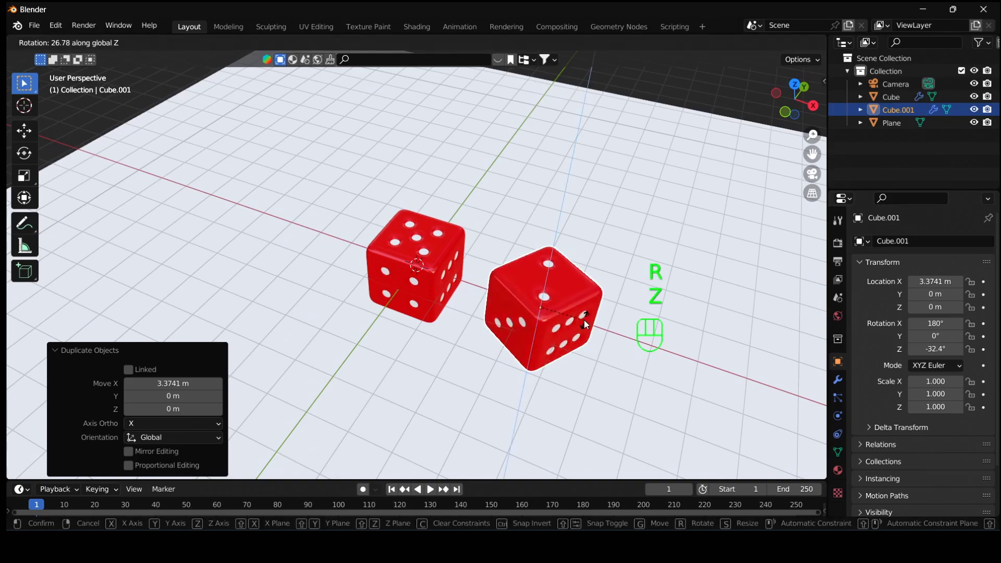
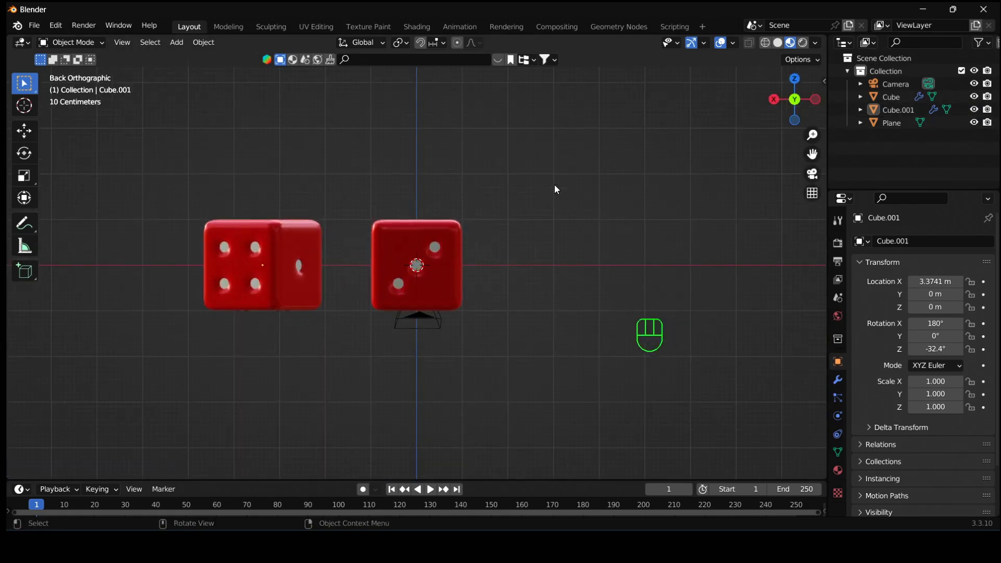
pyautogui.moveTo(532, 167); pyautogui.dragTo(553, 309)
pyautogui.moveTo(527, 297); pyautogui.dragTo(415, 258)
pyautogui.moveTo(587, 289); pyautogui.dragTo(417, 234)
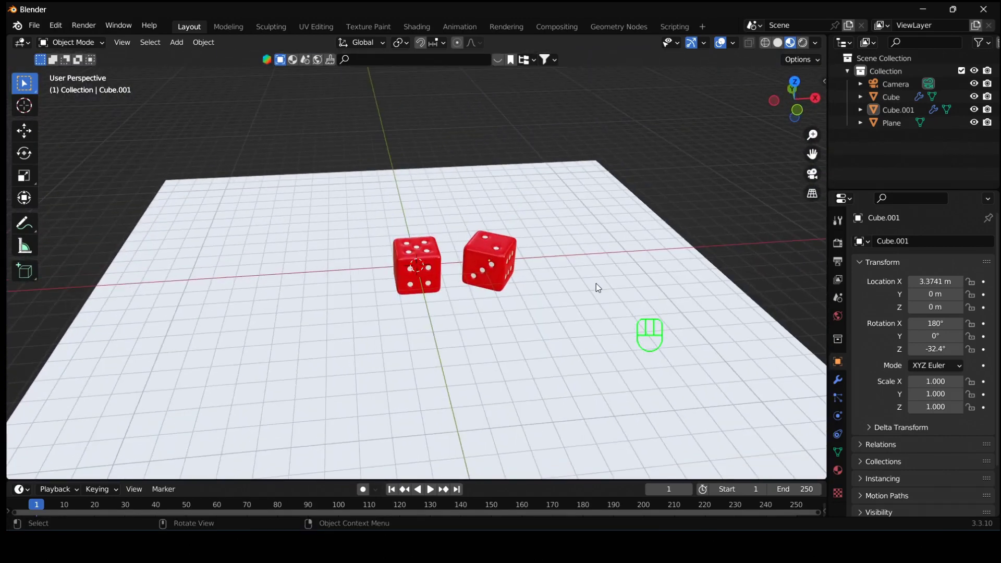
pyautogui.middleClick(581, 286)
pyautogui.moveTo(552, 286); pyautogui.dragTo(520, 288)
pyautogui.moveTo(567, 258); pyautogui.dragTo(565, 297)
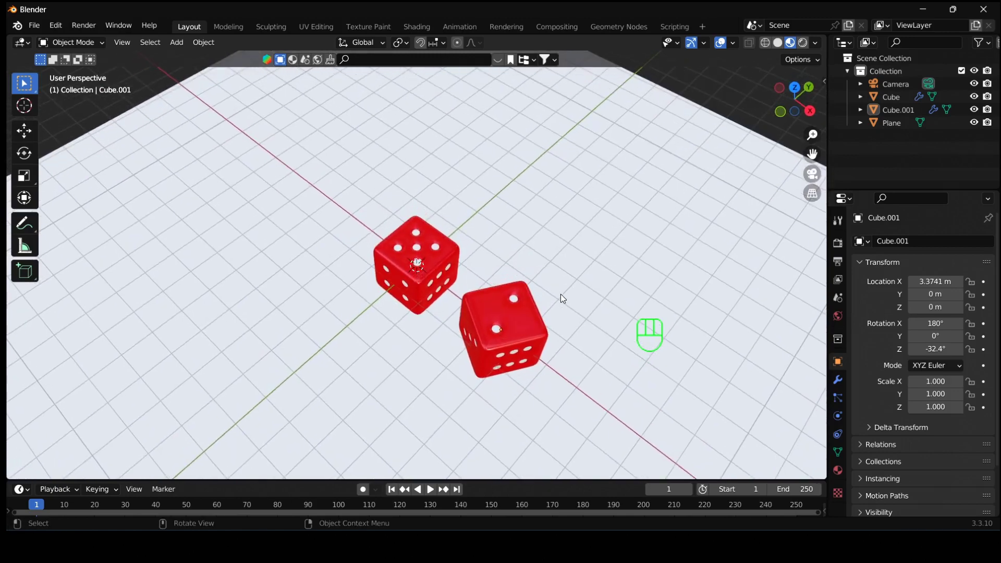
pyautogui.middleClick(566, 287)
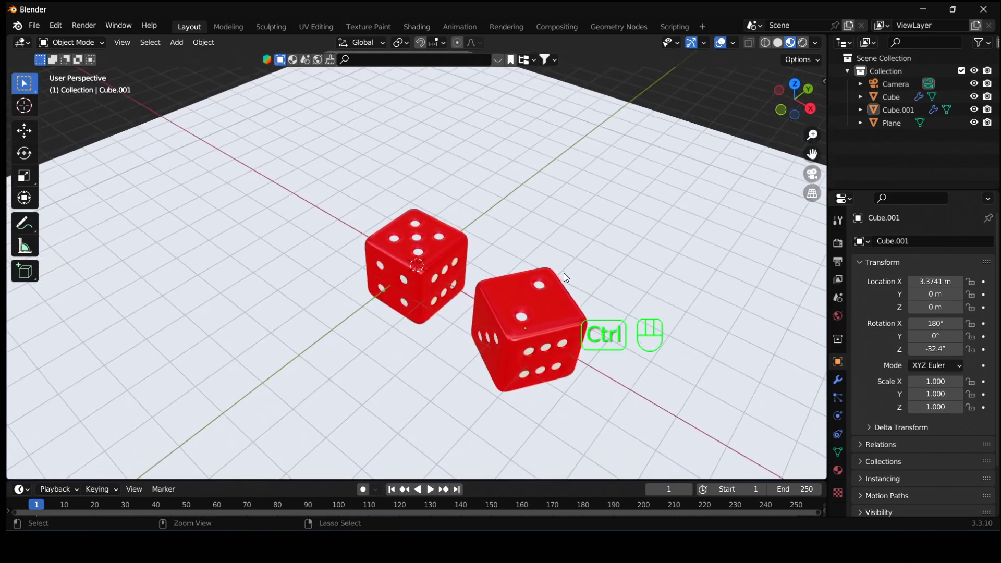
# - Snap the camera to the view and move it to about 8.4, −8.18, 9.41 m framing the dice
pyautogui.press('ctrl+alt+KP_0')
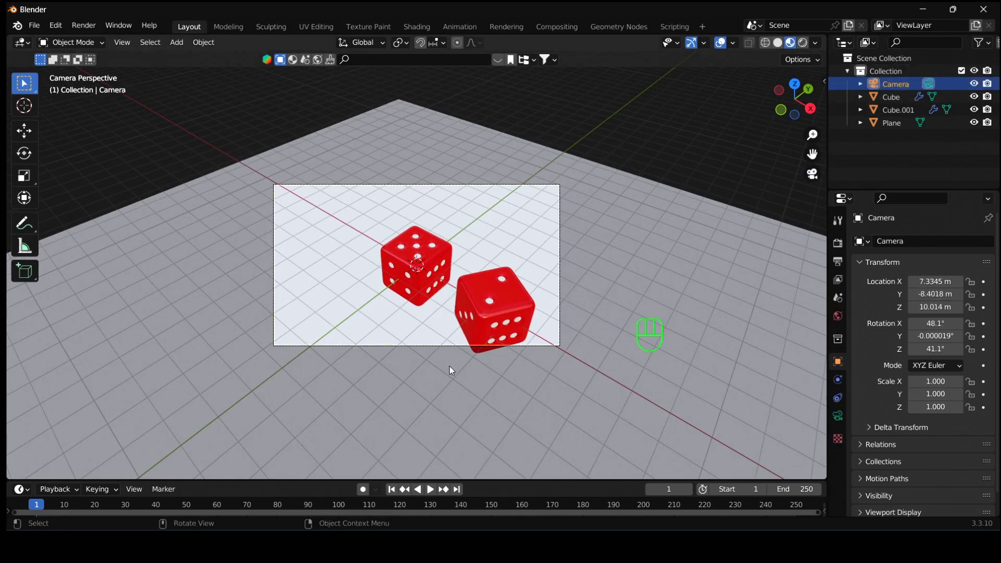
pyautogui.press('g')
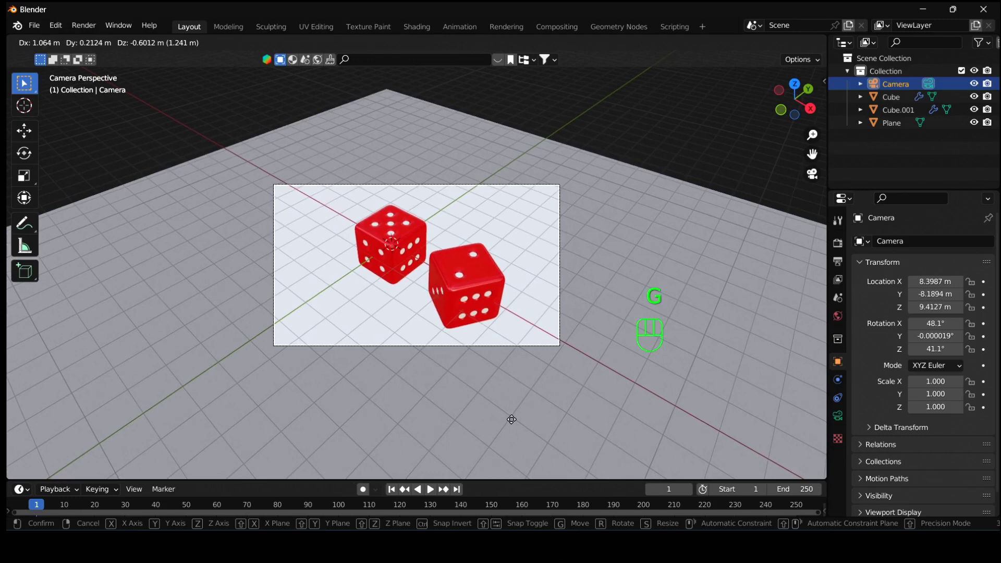
pyautogui.click(635, 168)
# - Add an area light and raise it about 6.24 m straight above the dice along Z
pyautogui.press('shift+a')
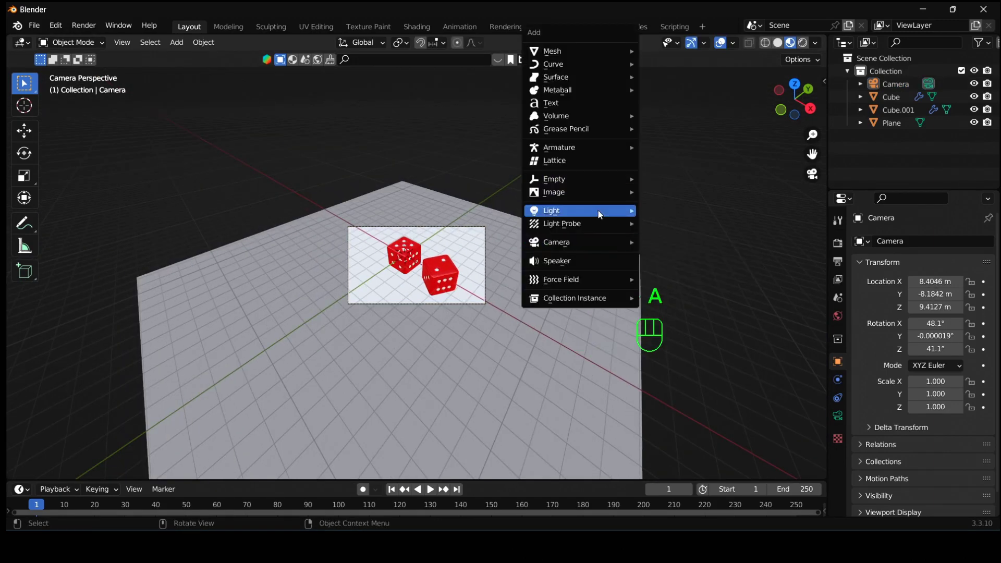
pyautogui.press('shift+a')
pyautogui.press('g')
pyautogui.press('z')
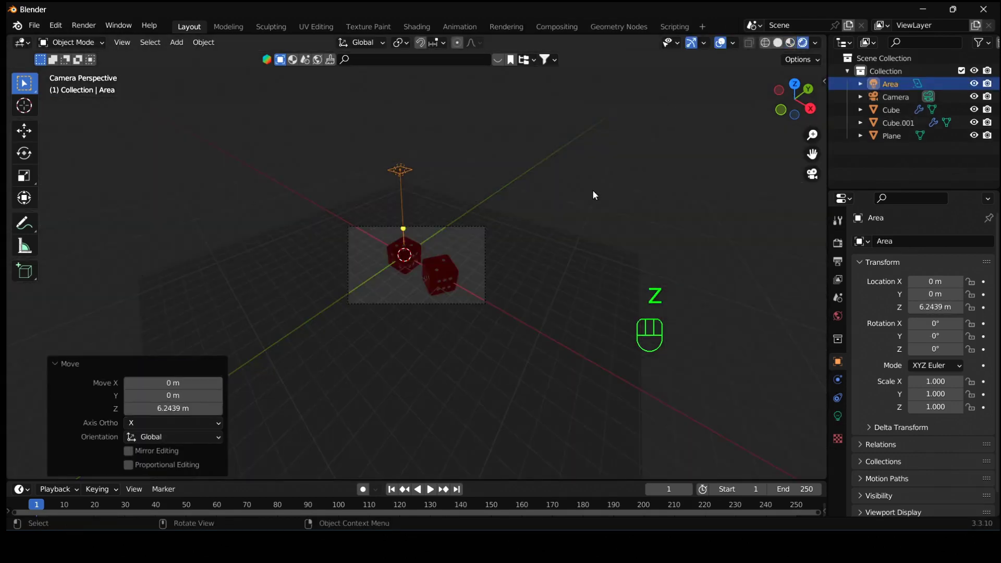
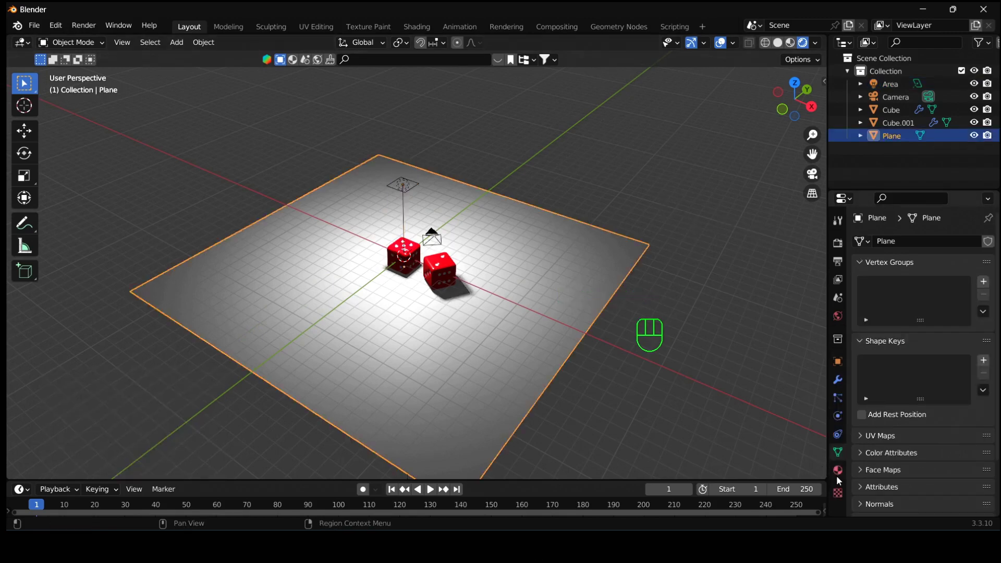
# - Give the ground plane a new Material.001 with a purple base colour, then view through the camera
pyautogui.click(841, 478)
pyautogui.moveTo(938, 303); pyautogui.dragTo(959, 368)
pyautogui.click(945, 439)
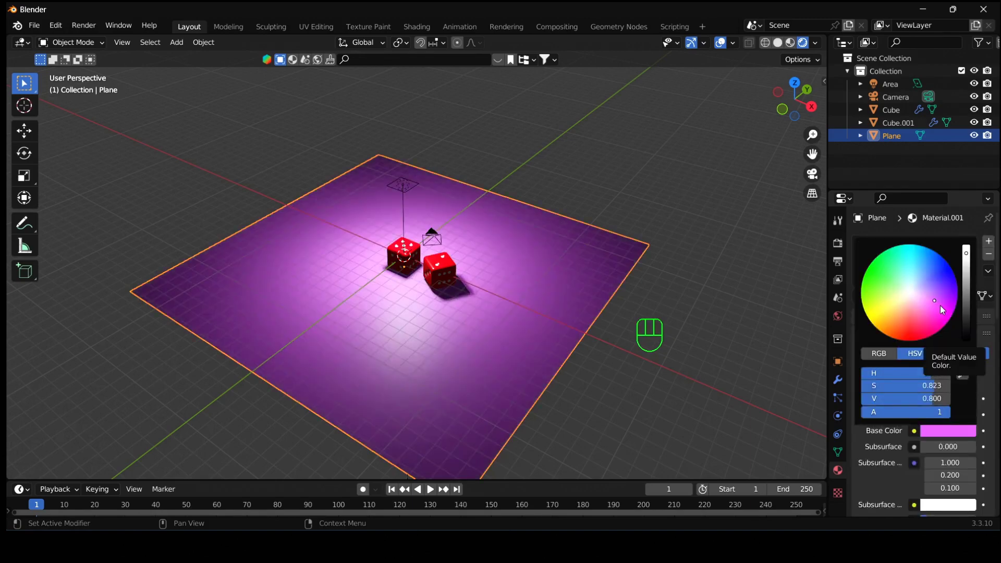
pyautogui.click(737, 336)
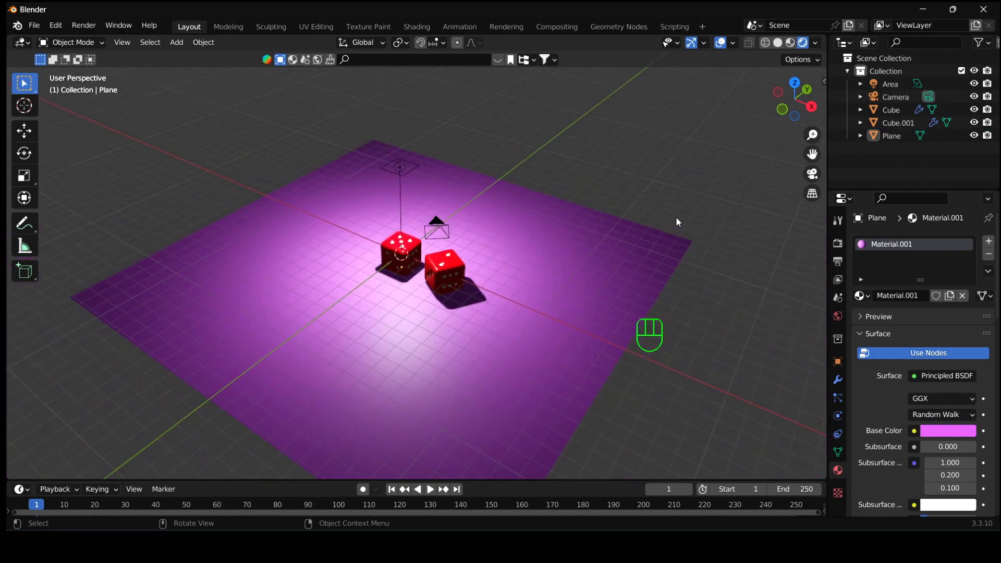
pyautogui.press('KP_0')
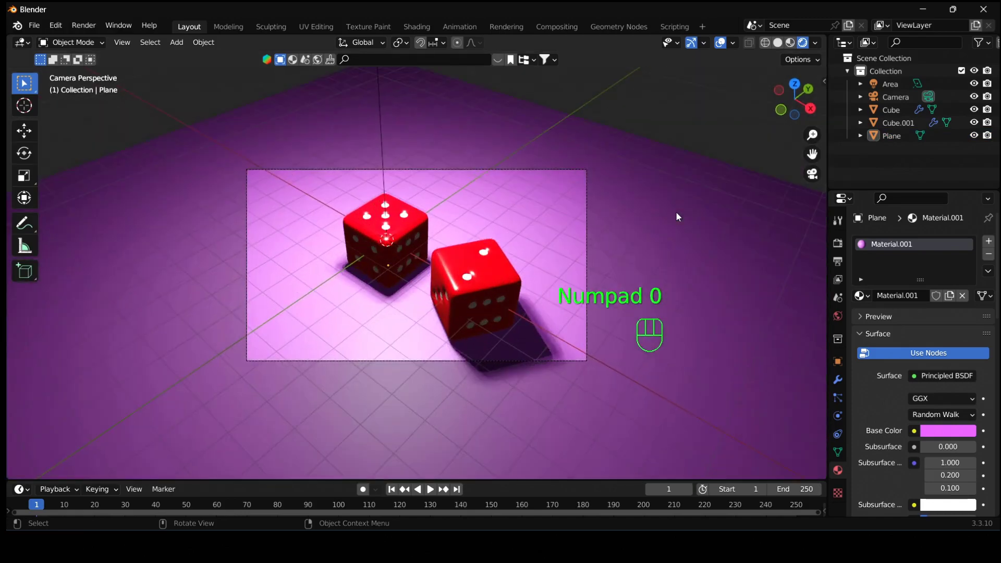
# - Duplicate the area light along X as Area.001 and tilt it to shine in on the dice
pyautogui.click(751, 182)
pyautogui.moveTo(658, 155); pyautogui.dragTo(584, 176)
pyautogui.click(797, 79)
pyautogui.click(367, 135)
pyautogui.click(417, 136)
pyautogui.press('shift+d')
pyautogui.press('x')
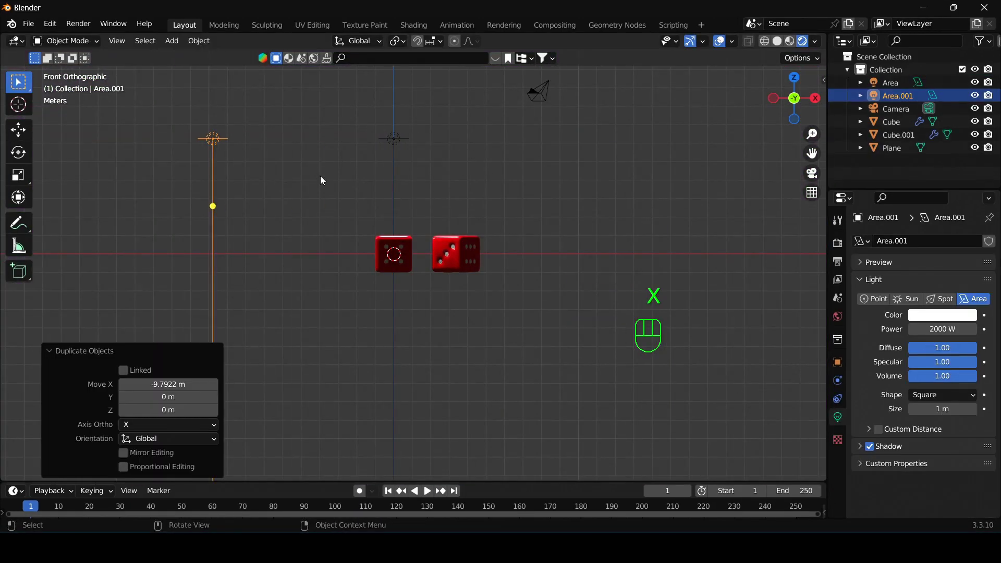
pyautogui.press('r')
pyautogui.press('g')
pyautogui.press('z')
pyautogui.press('KP_0')
pyautogui.click(616, 187)
# - Duplicate again along Y as Area.002, tilt it toward the dice and adjust its position
pyautogui.press('shift+d')
pyautogui.press('y')
pyautogui.press('KP_1')
pyautogui.press('KP_3')
pyautogui.press('r')
pyautogui.press('g')
pyautogui.press('z')
pyautogui.press('r')
pyautogui.press('KP_0')
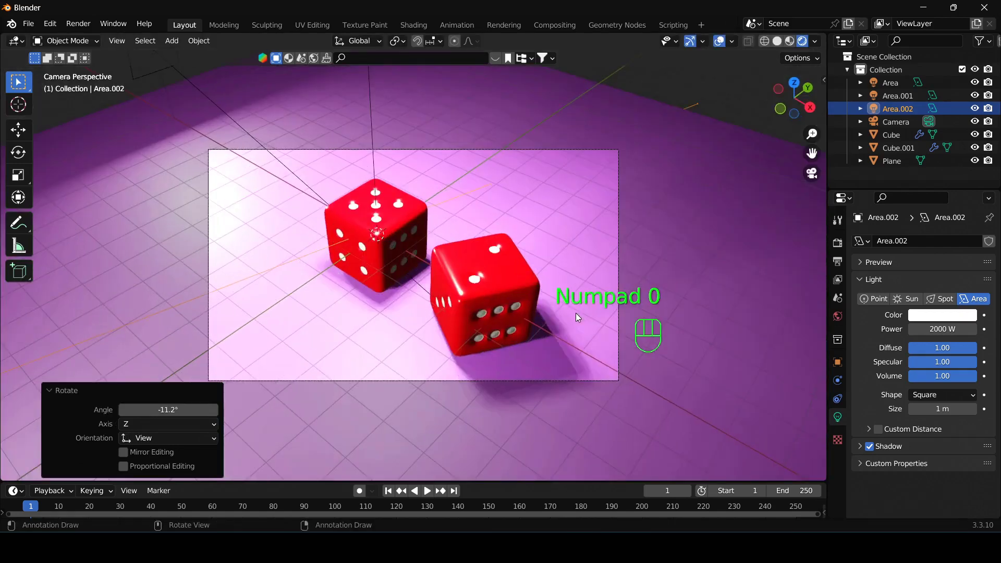
pyautogui.press('g')
pyautogui.press('y')
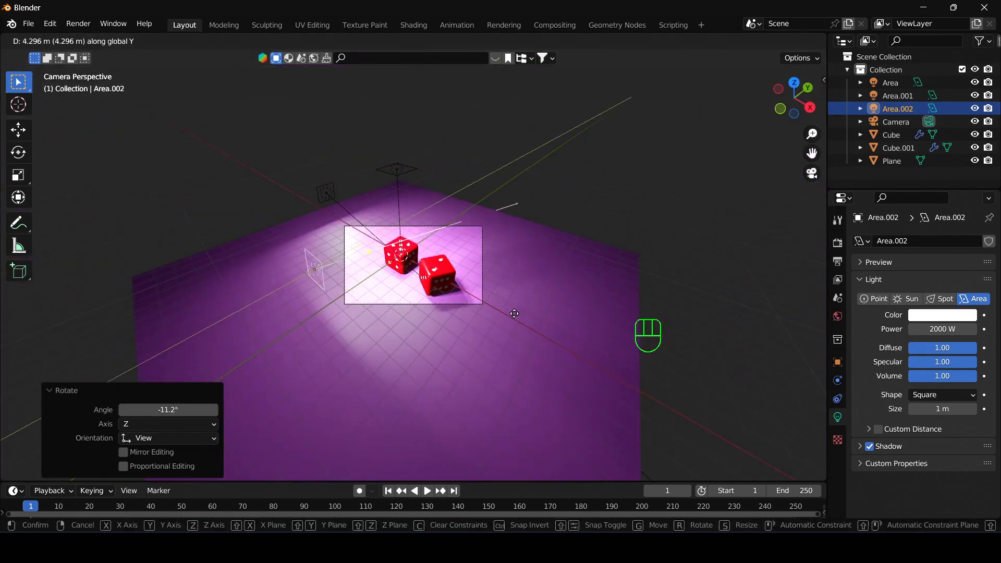